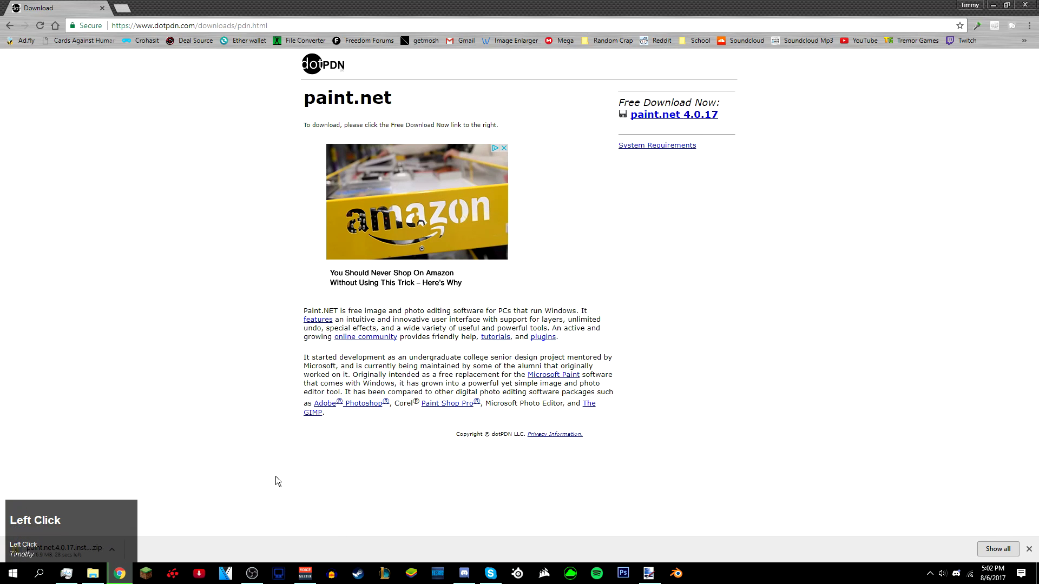
Step: Download paint.net 4.0.17 from the dotPDN page and dismiss the downloads bar
click(114, 556)
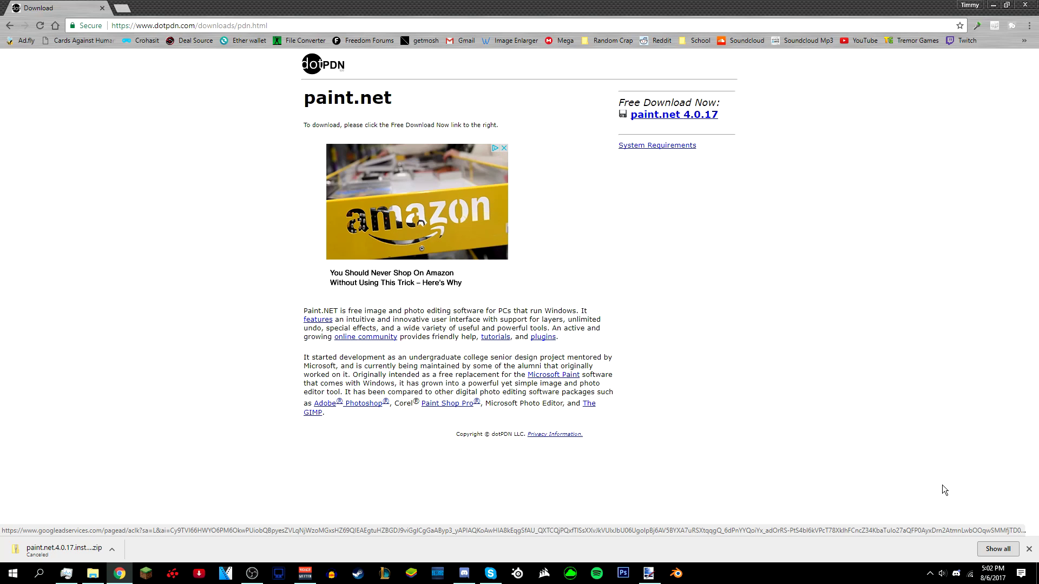
click(1036, 555)
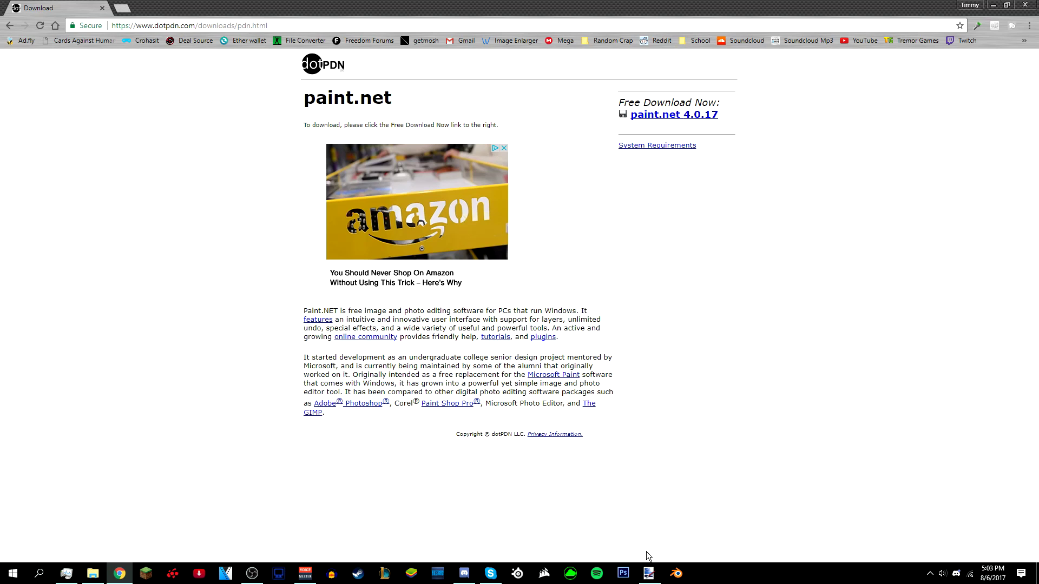
Step: Open Banner Template.png and add an empty Layer 2 above the background
click(653, 577)
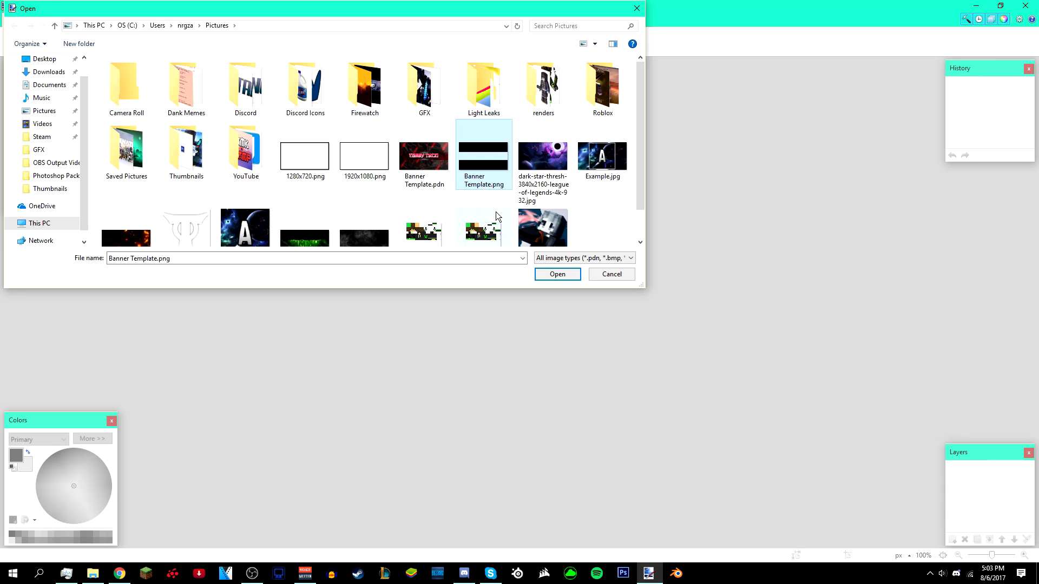
double_click(553, 277)
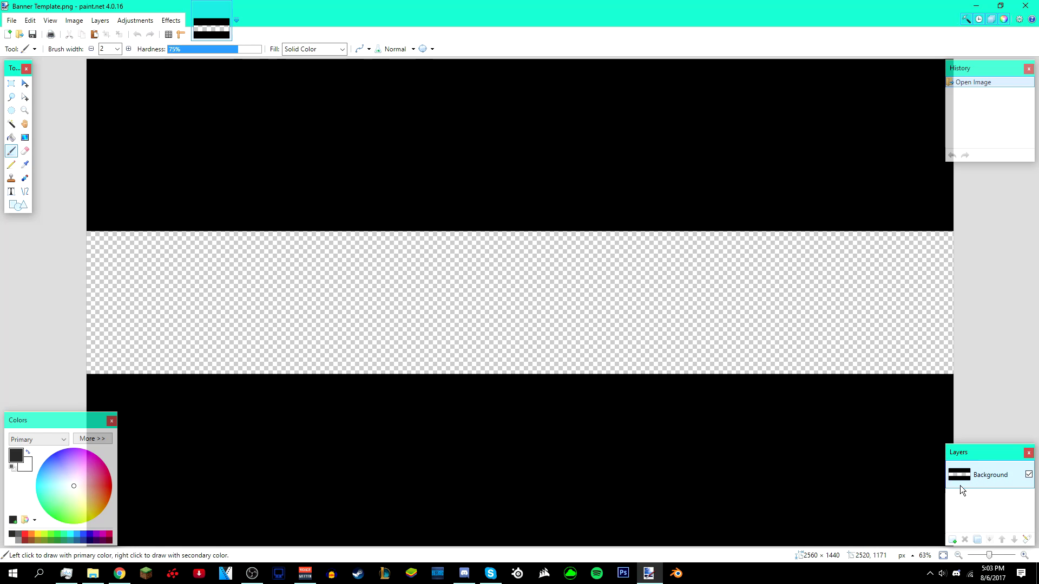
double_click(959, 542)
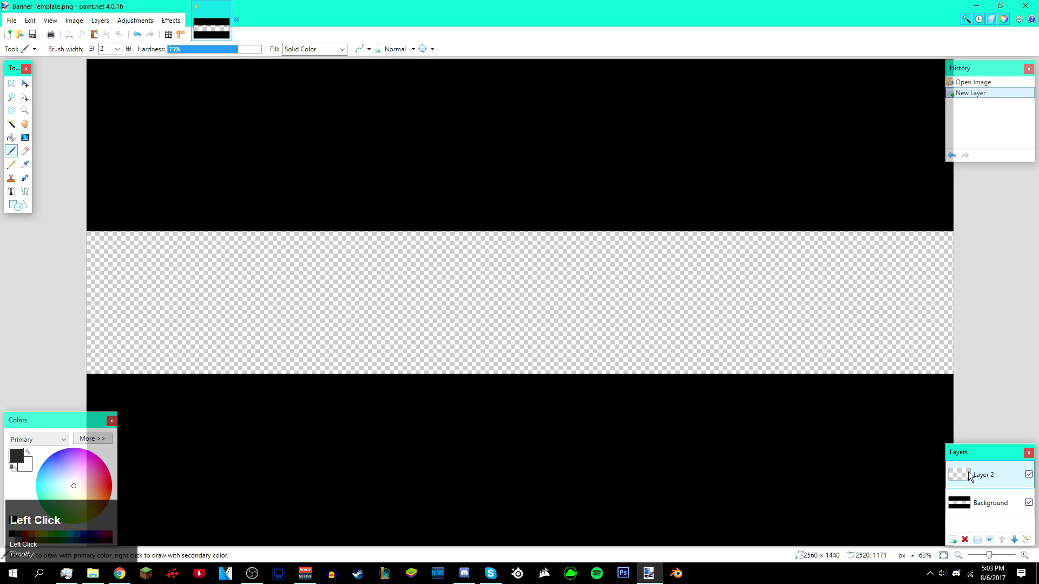
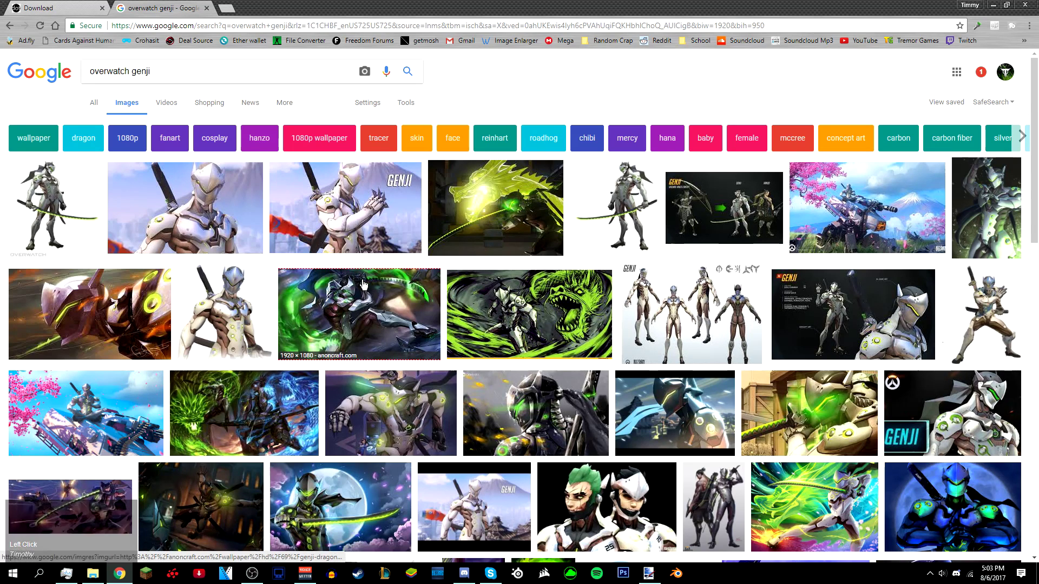
Step: Enlarge the purple armoured Genji close-up from the overwatch genji image results
click(124, 324)
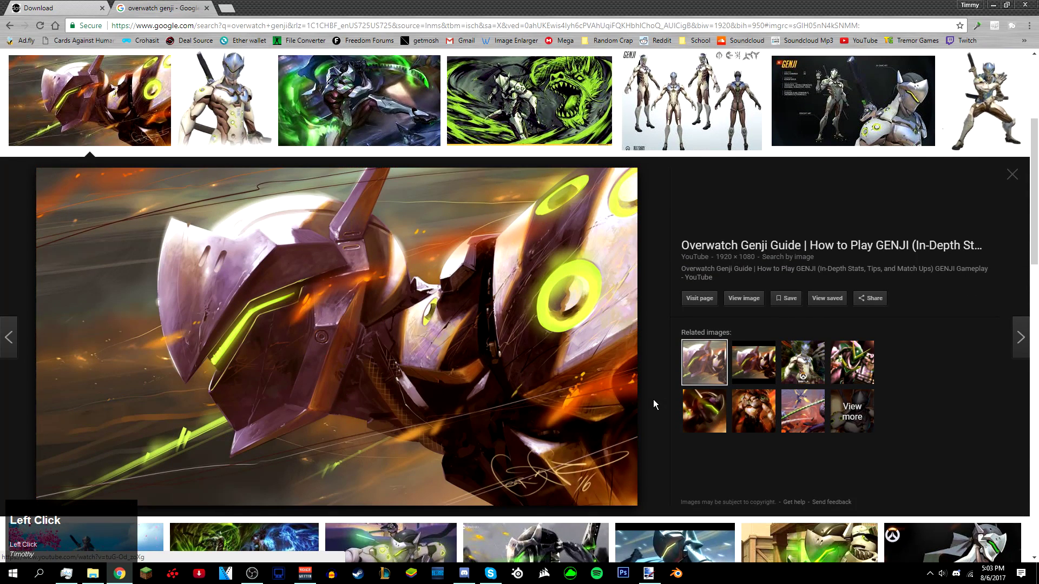
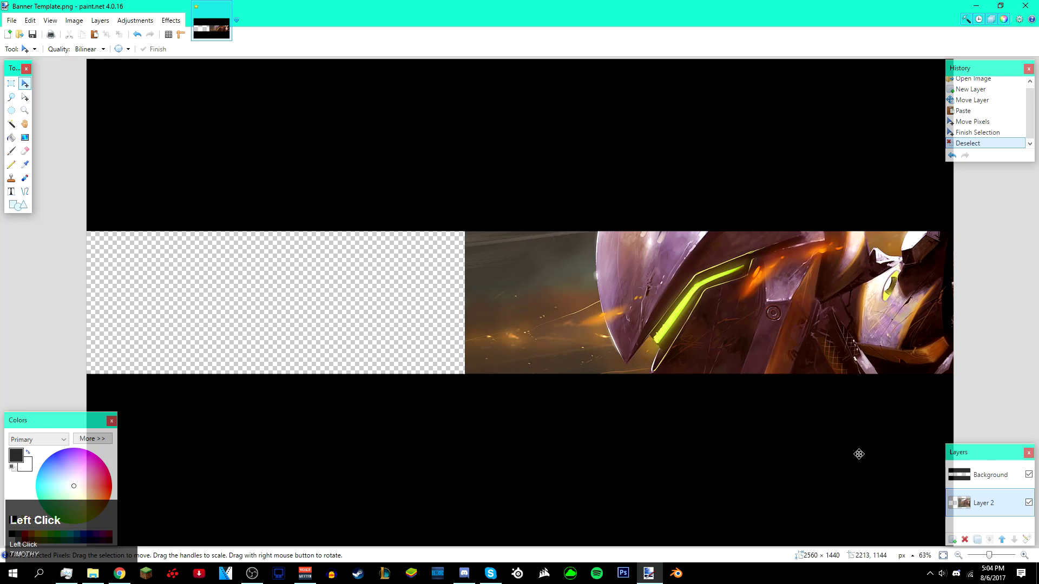
Step: Add an empty Layer 3 for the second, teal-armoured Genji image
double_click(956, 547)
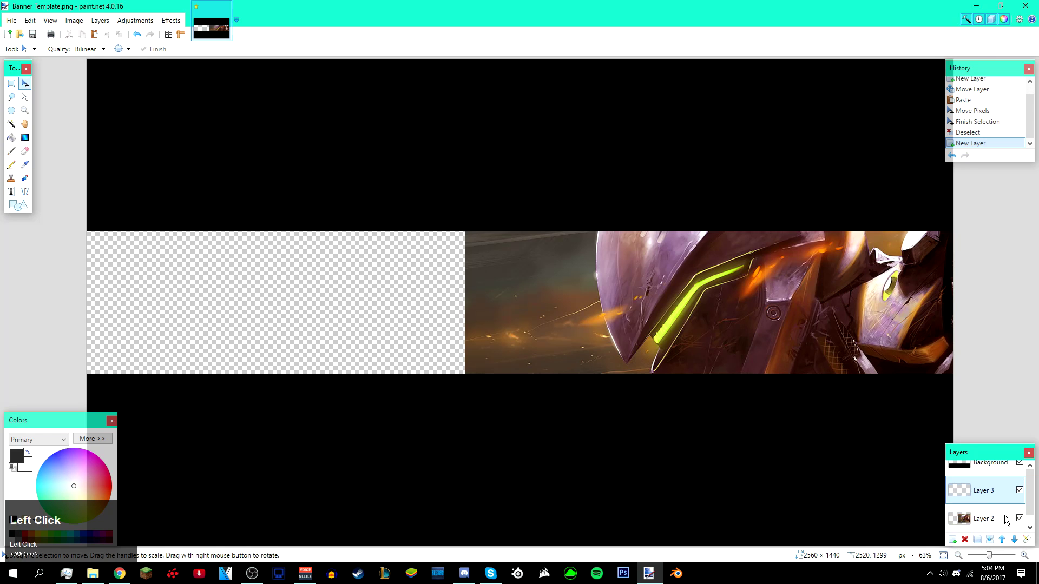
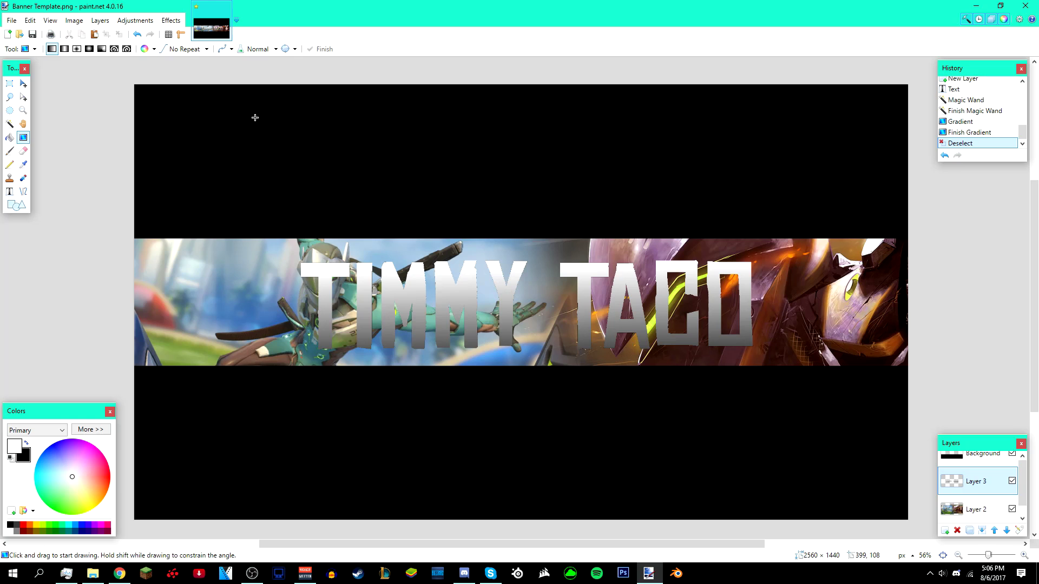
Step: Apply a Glow to the text with radius 6, brightness -59, contrast 10
double_click(183, 23)
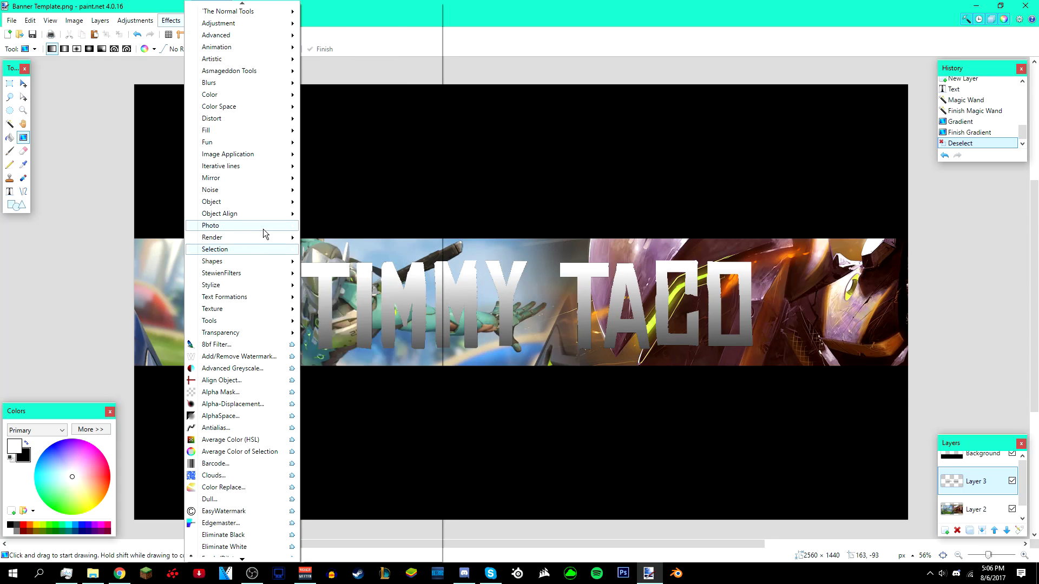
click(346, 208)
drag(519, 230, 714, 241)
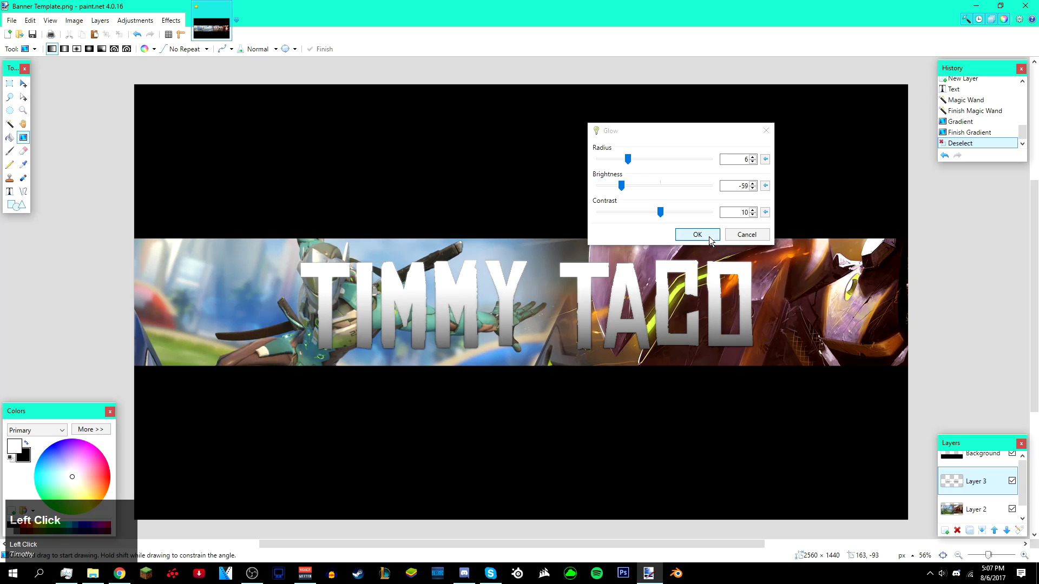
click(712, 243)
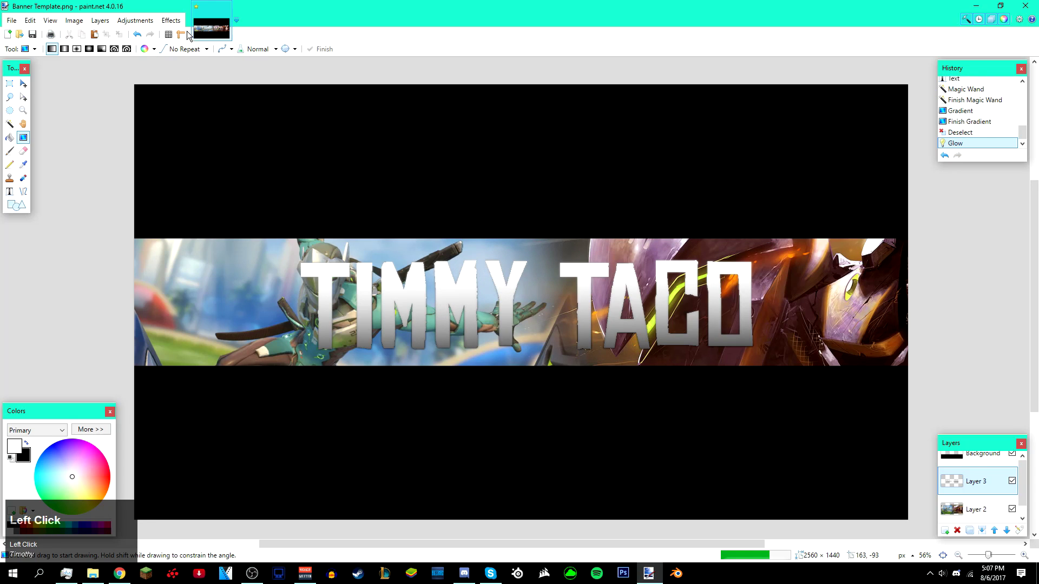
Step: Apply a black Drop Shadow with offsets 0, blur radius 5, opacity 255 around the letters
click(182, 25)
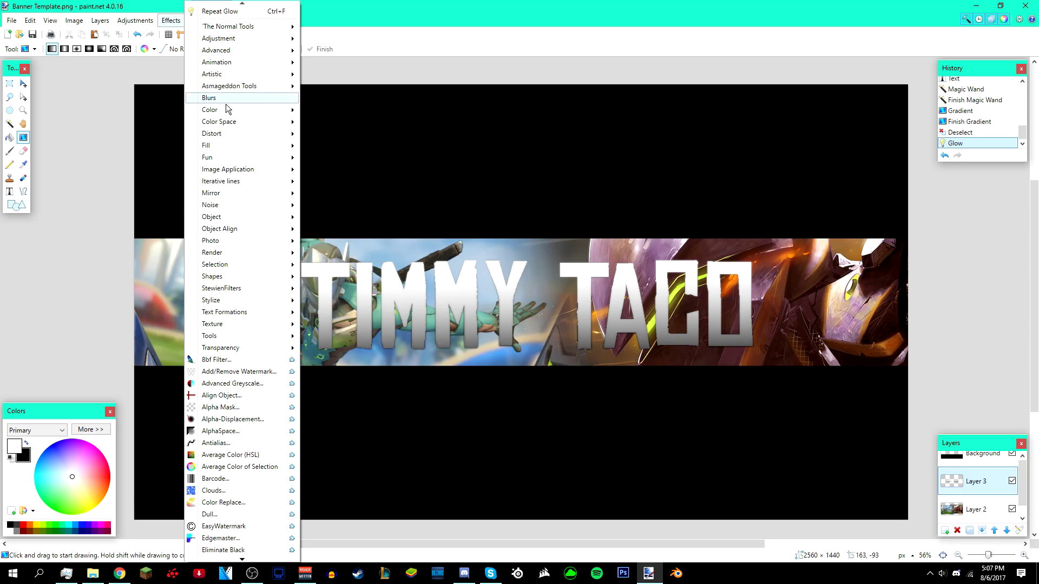
drag(355, 280, 688, 332)
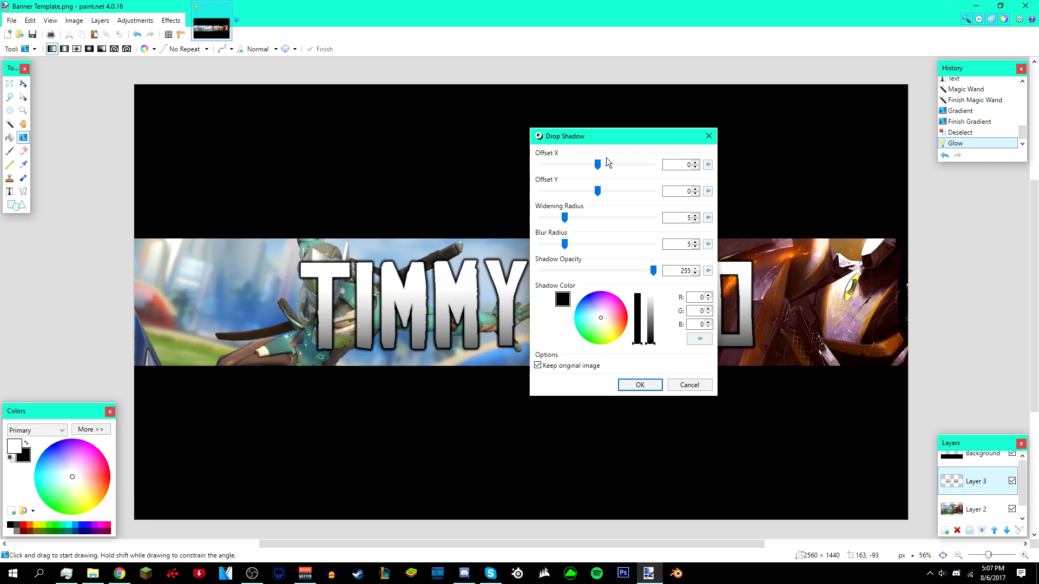
click(605, 135)
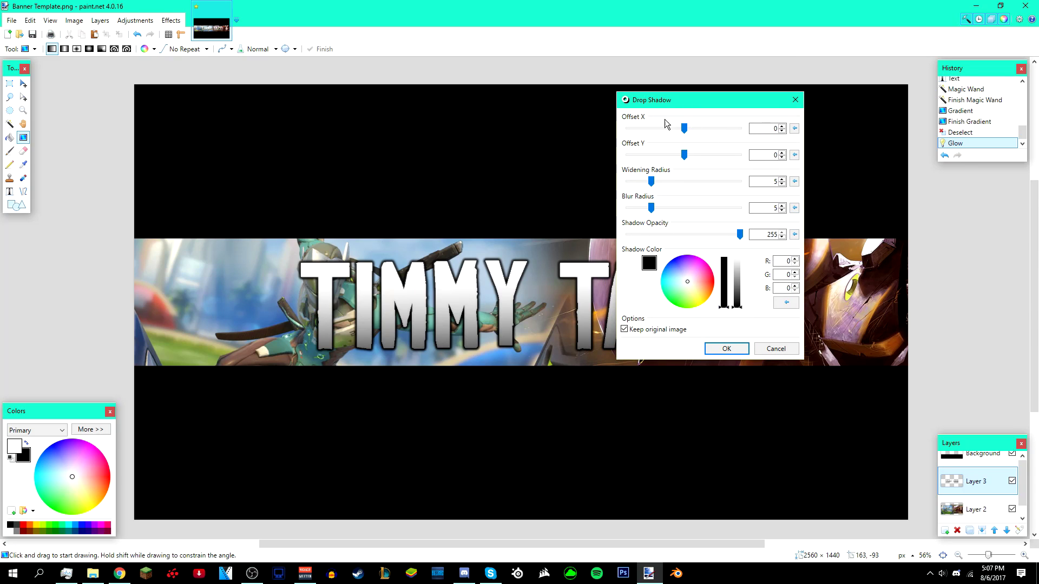
drag(632, 218, 611, 209)
drag(656, 188, 739, 358)
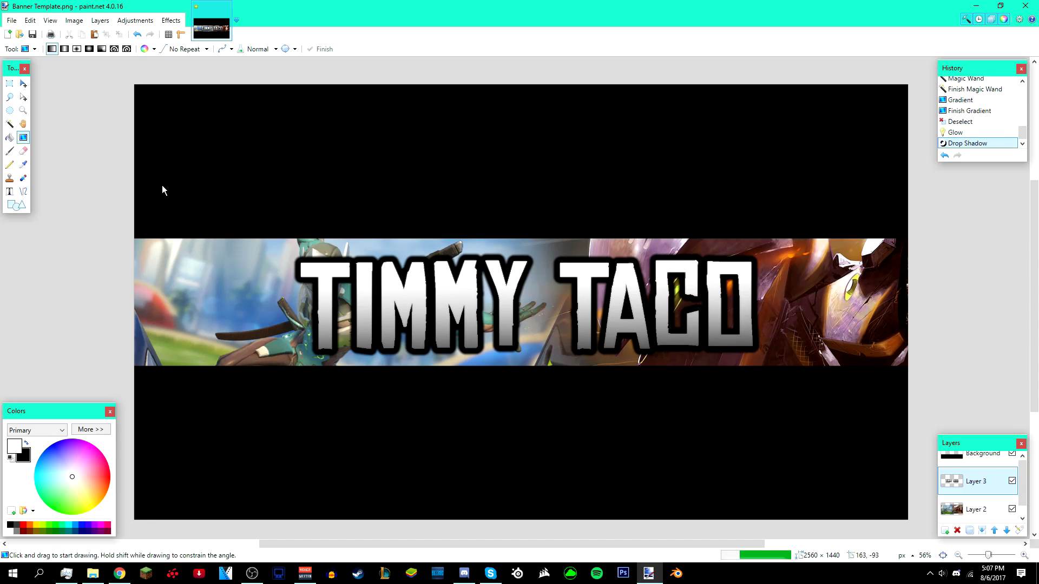
Step: Centre the TIMMY TACO layer on the canvas with Object Align > Center Both
click(186, 30)
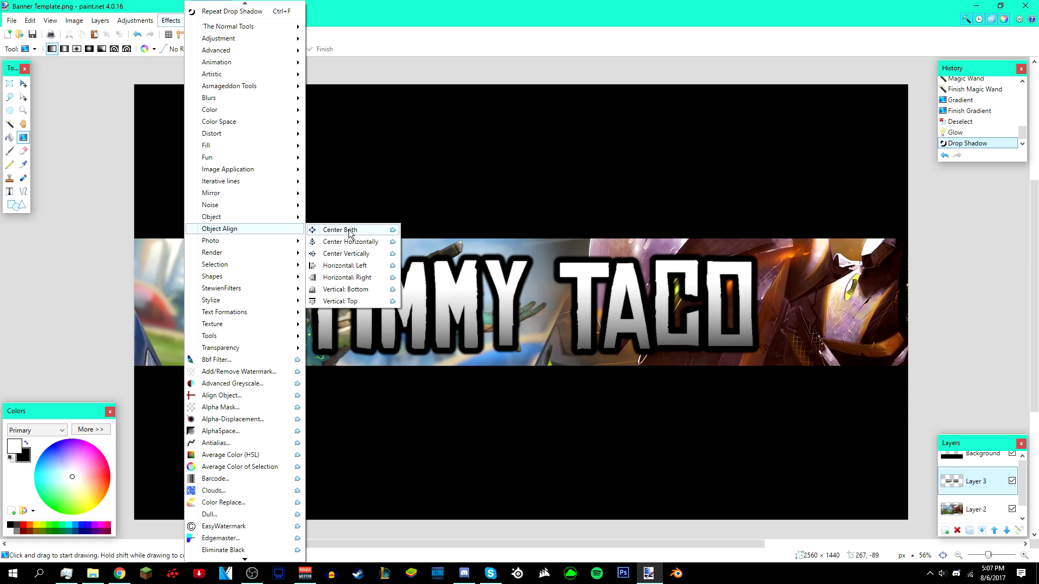
double_click(353, 234)
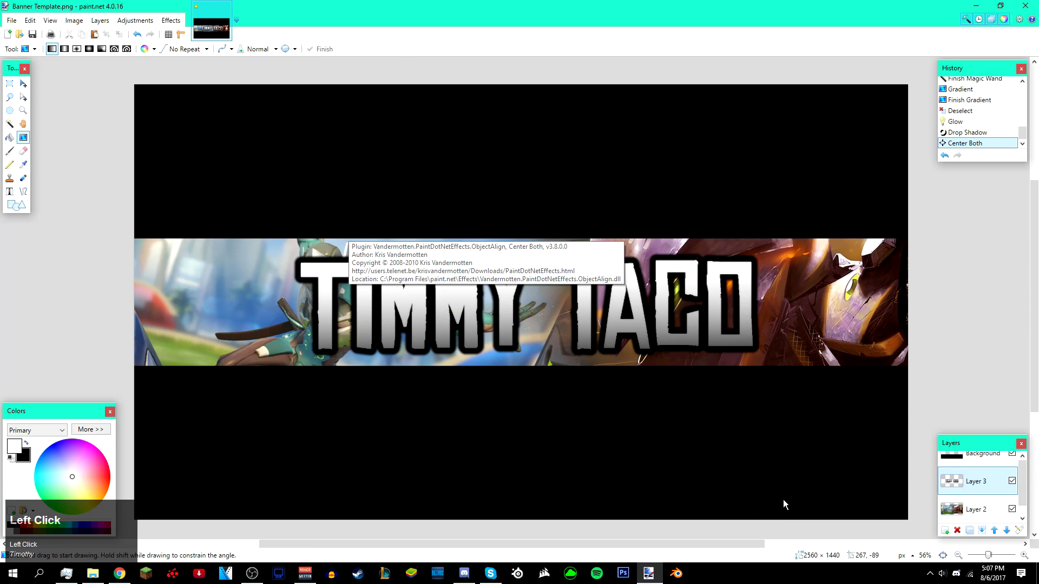
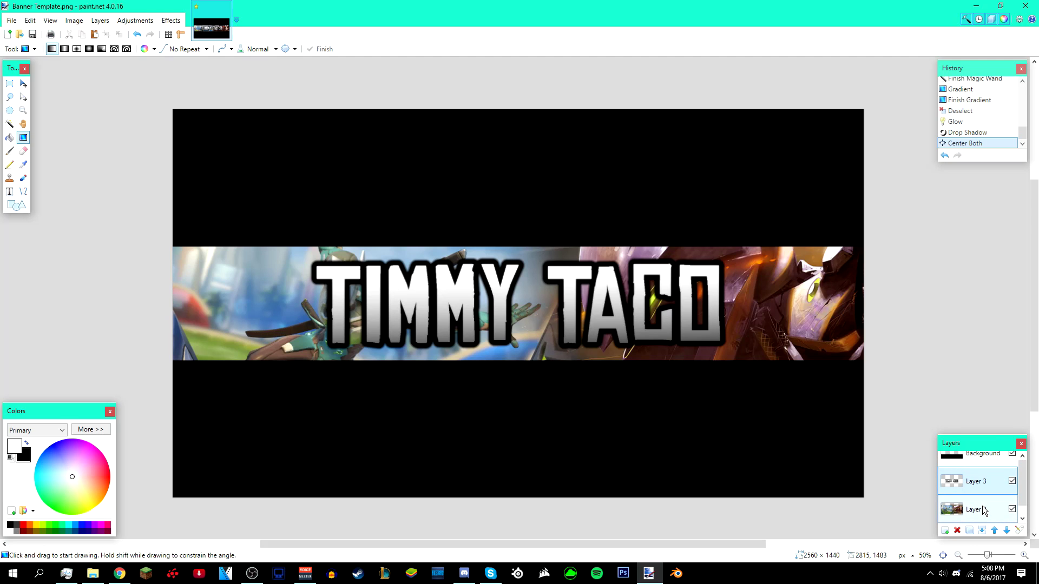
Step: Apply a Gaussian Blur of radius 15 to the Genji background Layer 2
click(985, 511)
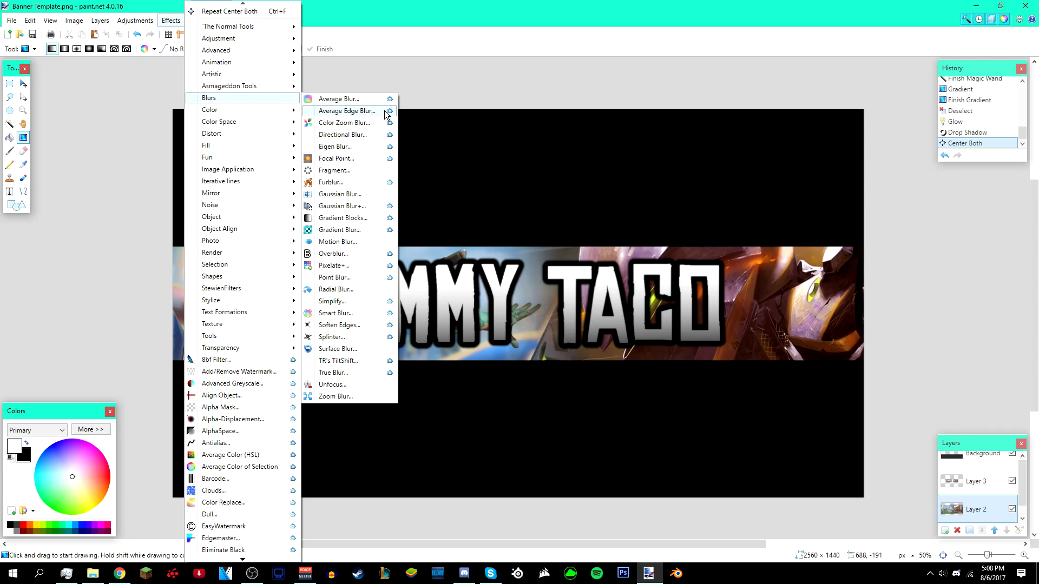
double_click(367, 195)
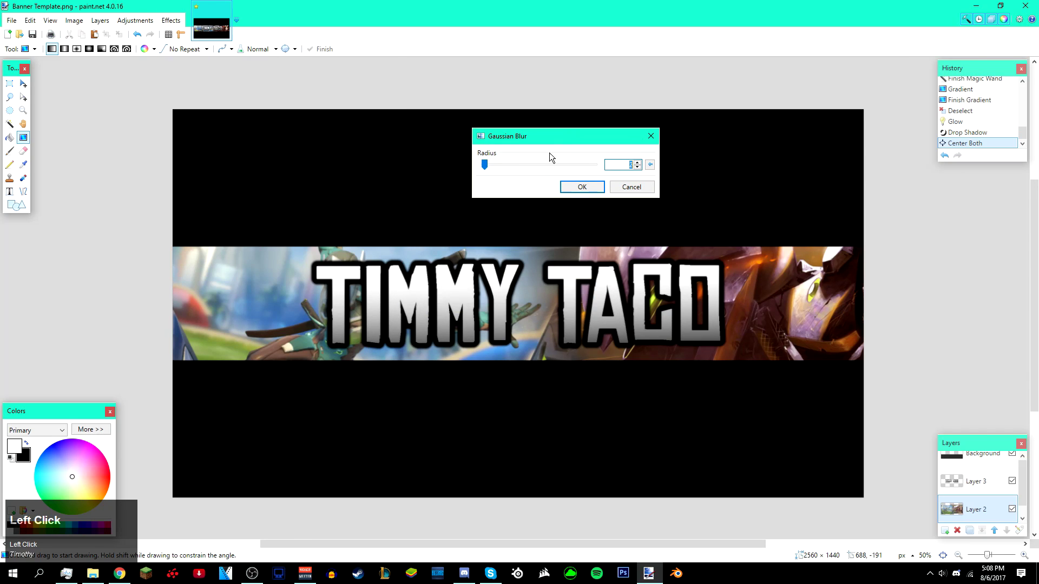
drag(491, 168, 510, 212)
drag(510, 153, 612, 256)
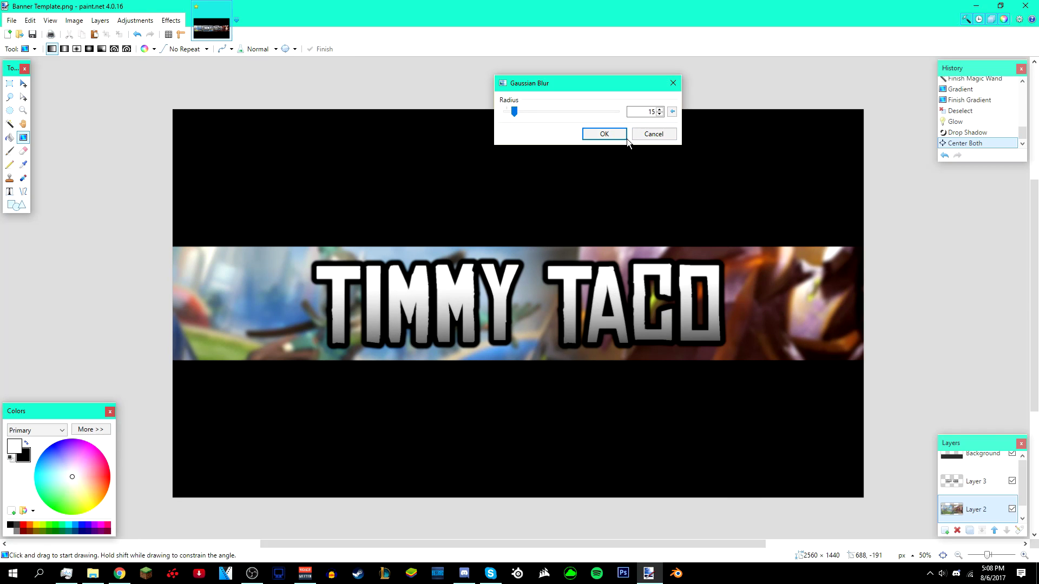
click(622, 136)
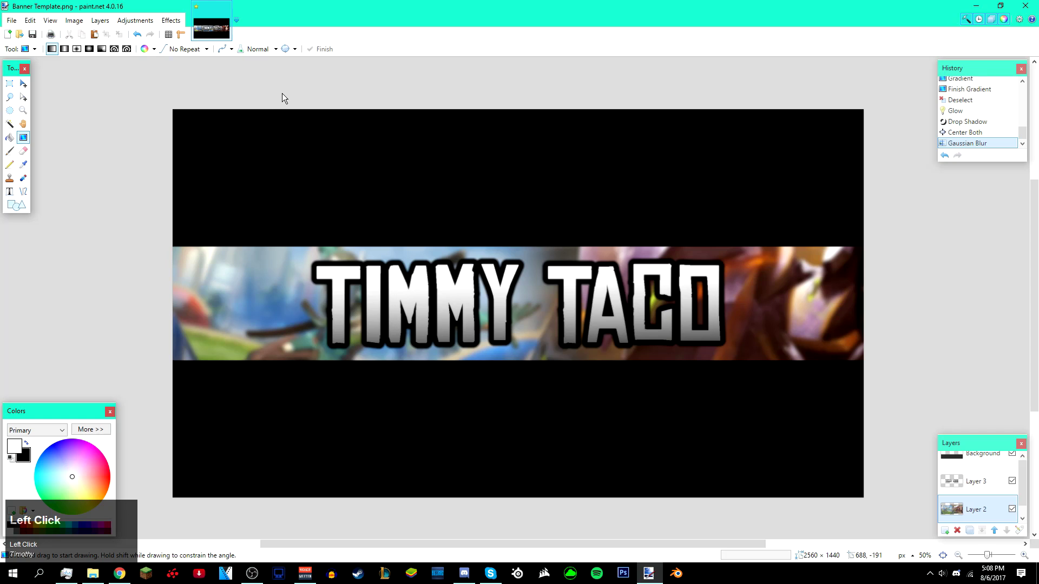
scroll(up, 3)
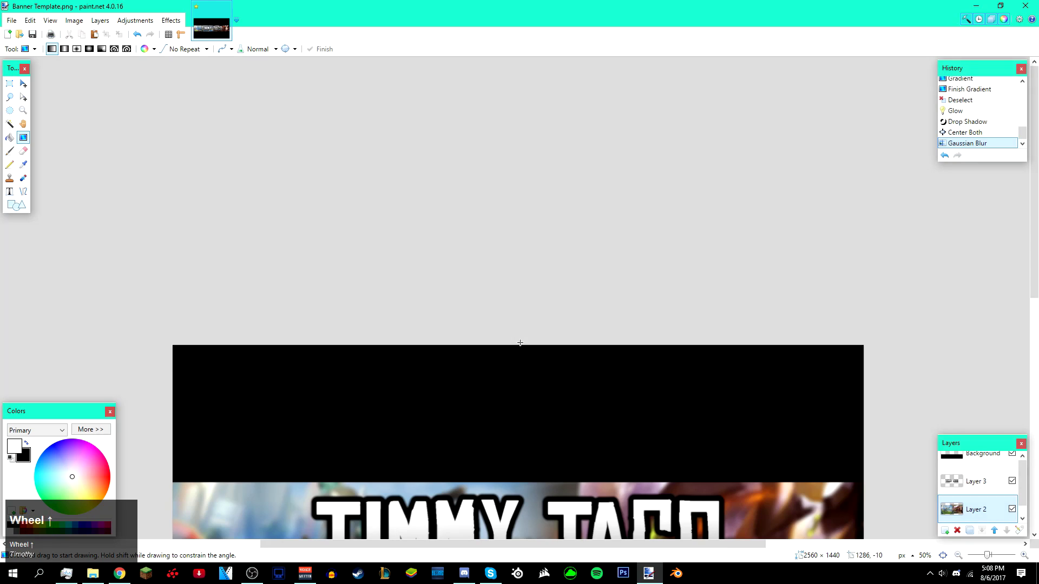
scroll(down, 3)
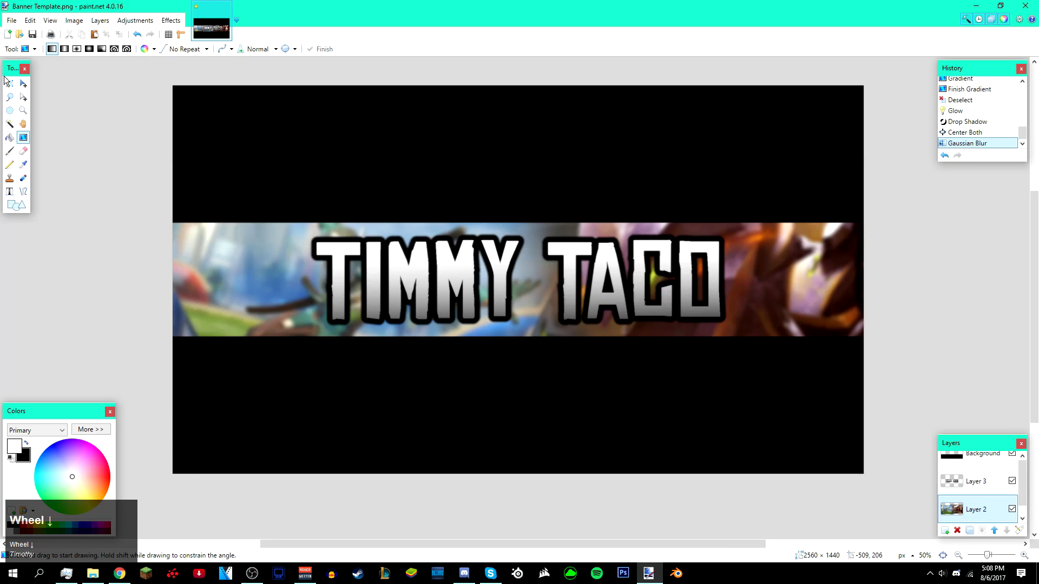